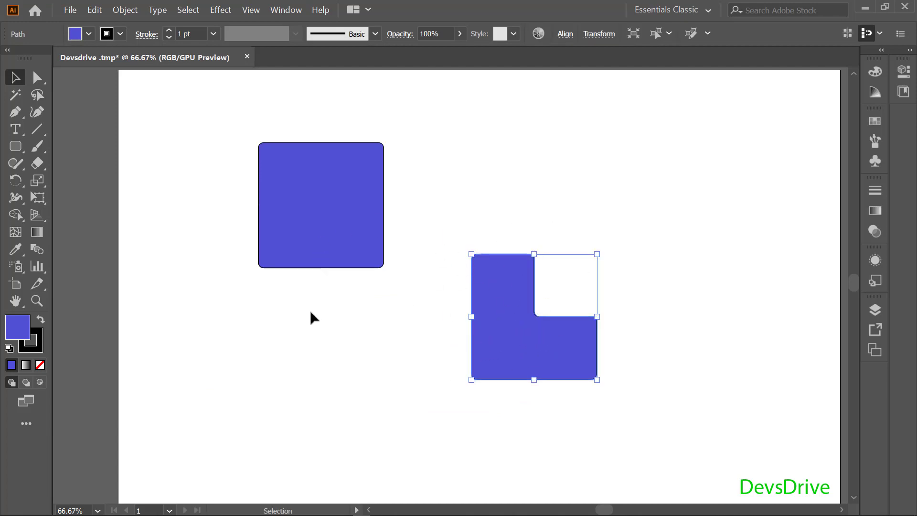
Undo the split, try Shape Builder on the two rounded squares, then undo to restore them overlapping
key("z")
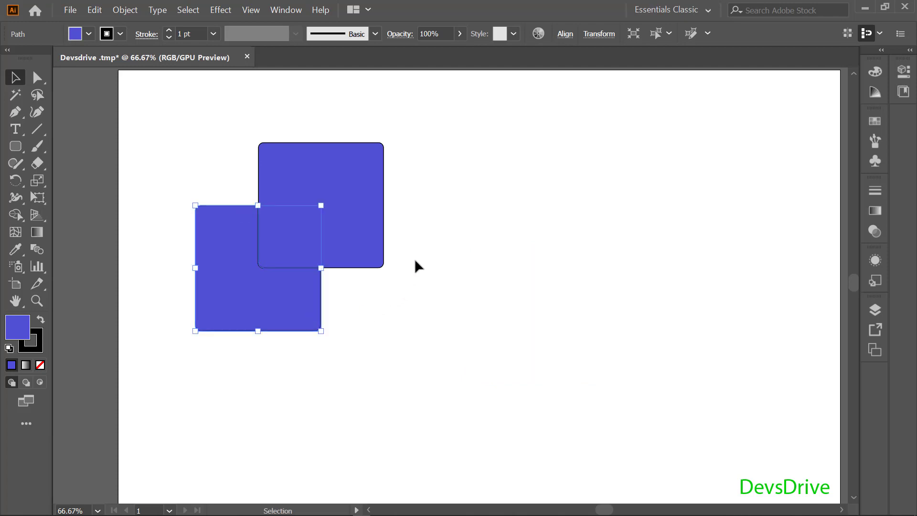
left_click(216, 169)
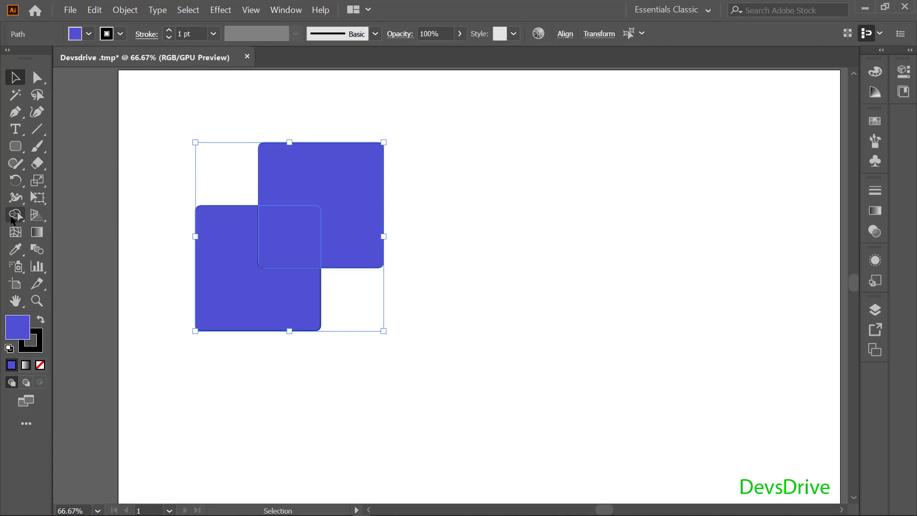
left_click(22, 218)
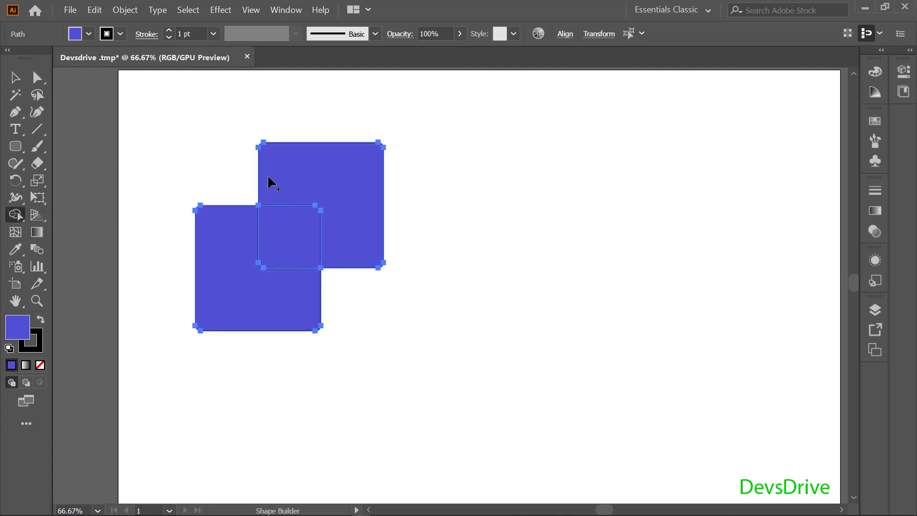
left_click(337, 185)
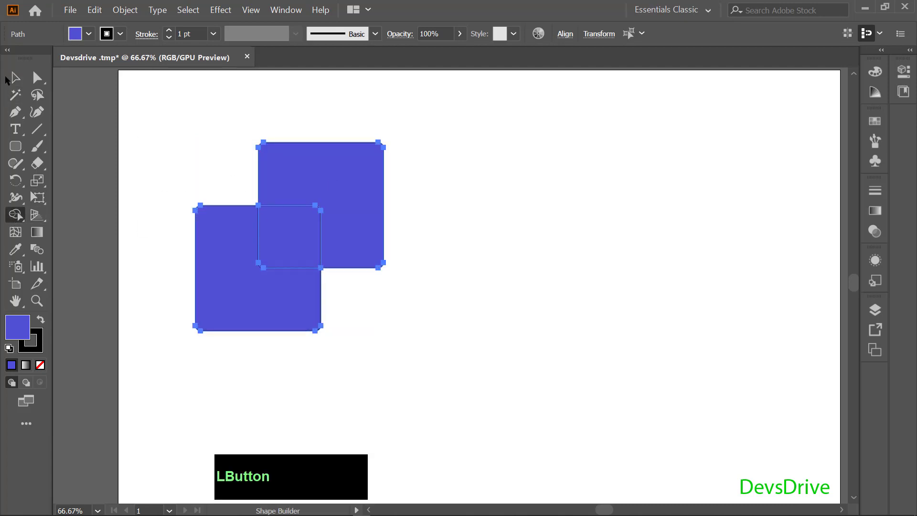
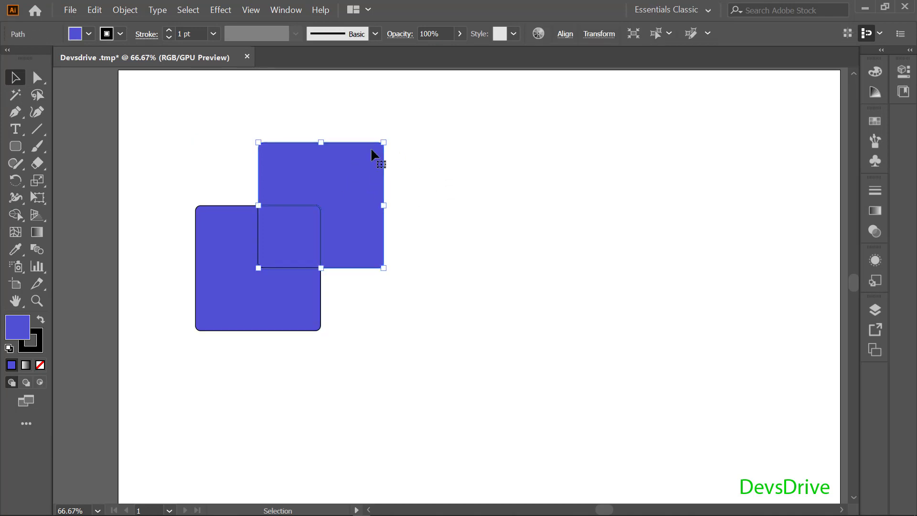
left_click(377, 164)
left_click(366, 173)
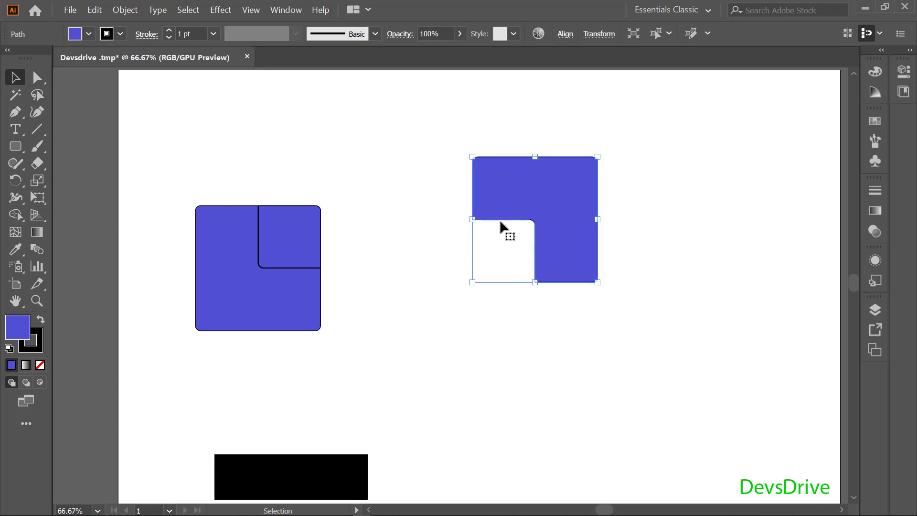
key("ctrl+z")
Turn the squares' overlap into its own piece with Shape Builder, drag it out to test, then undo it back into place
left_click(299, 266)
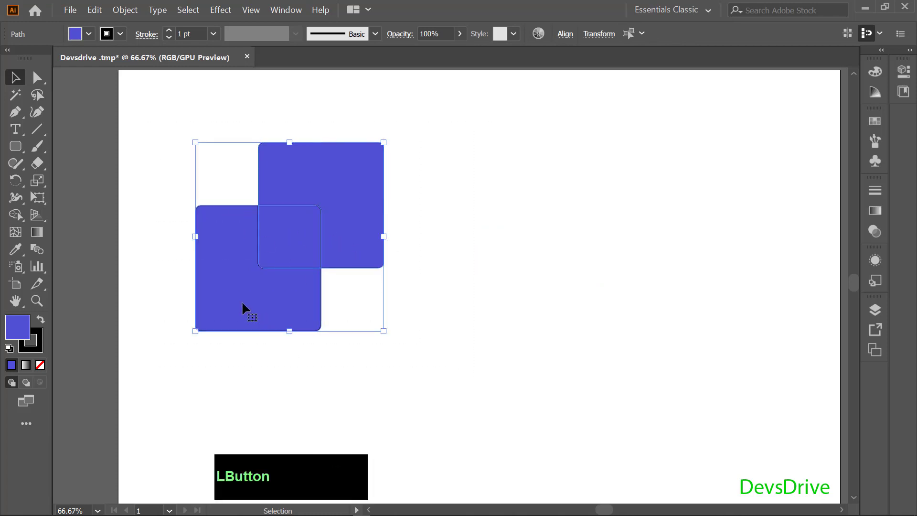
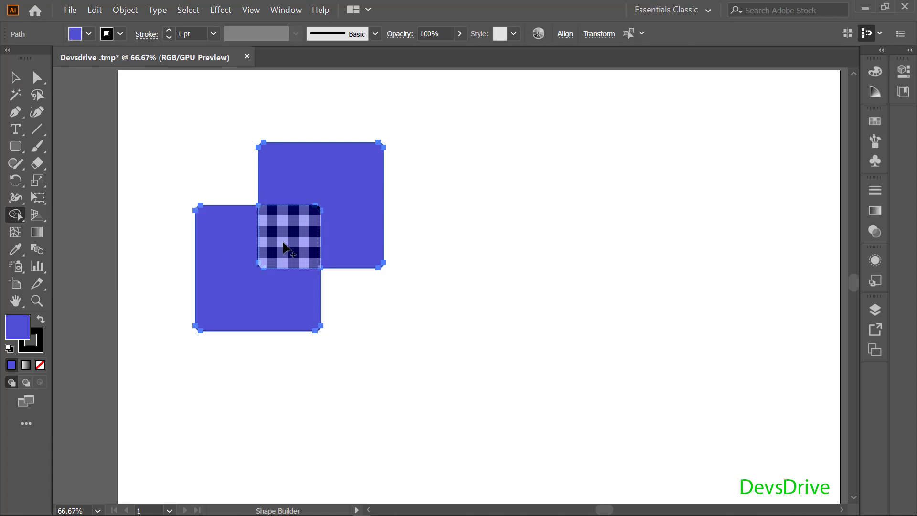
left_click(290, 248)
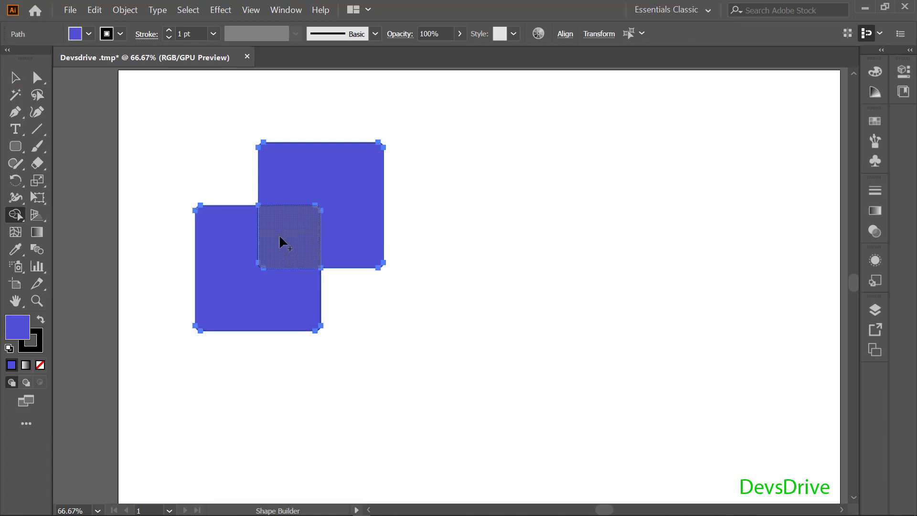
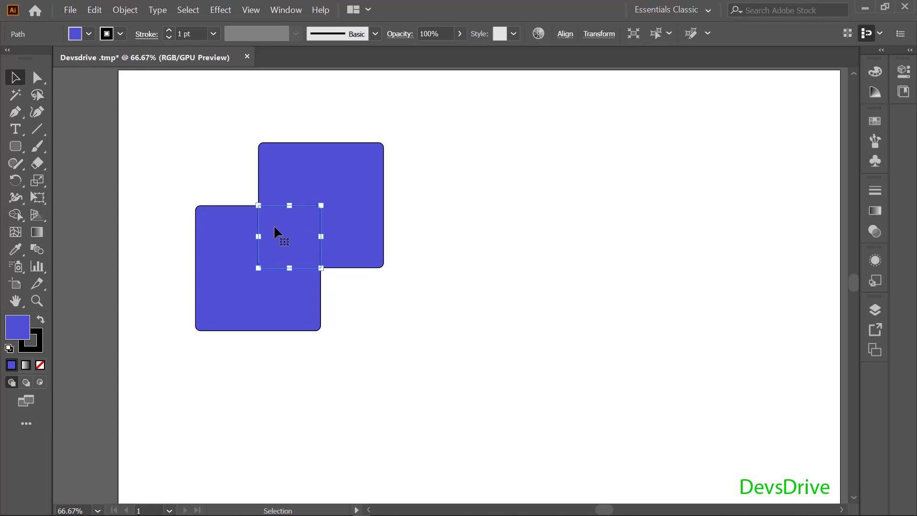
left_click(286, 236)
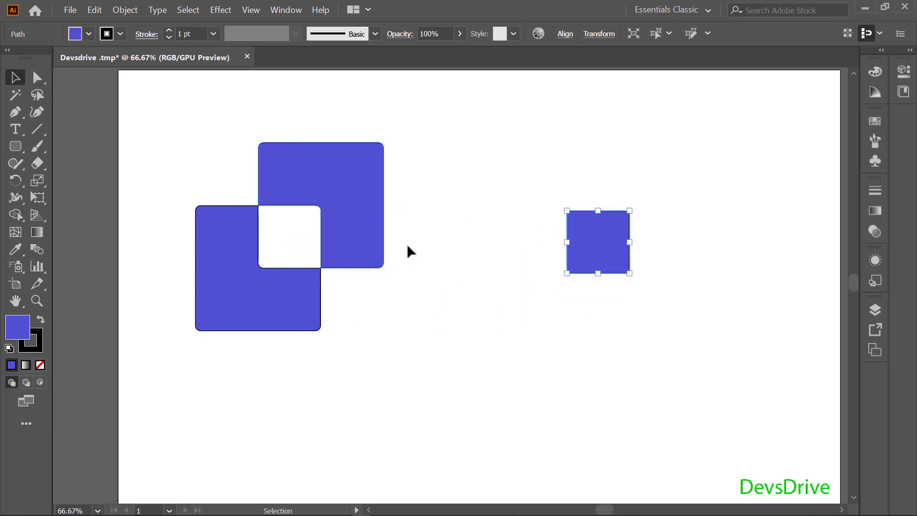
left_click(524, 258)
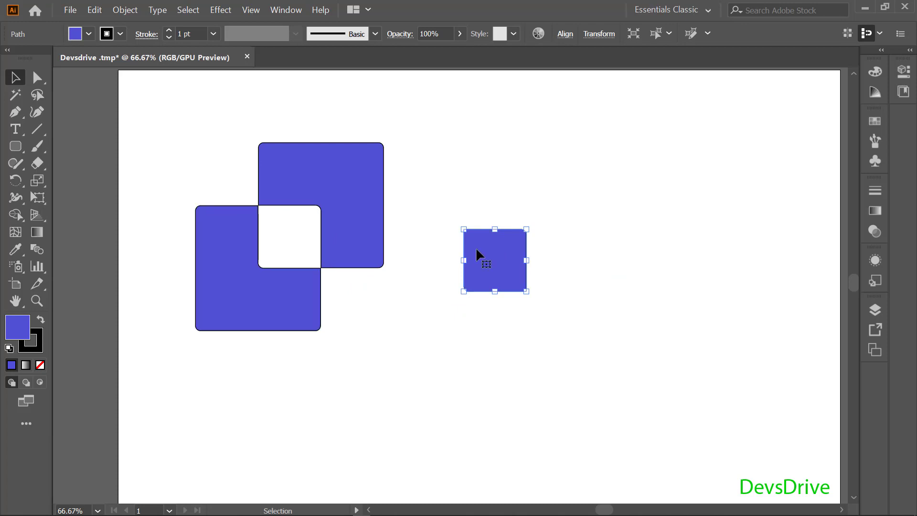
key("ctrl+z")
key("ctrl+z")
key("ctrl+z")
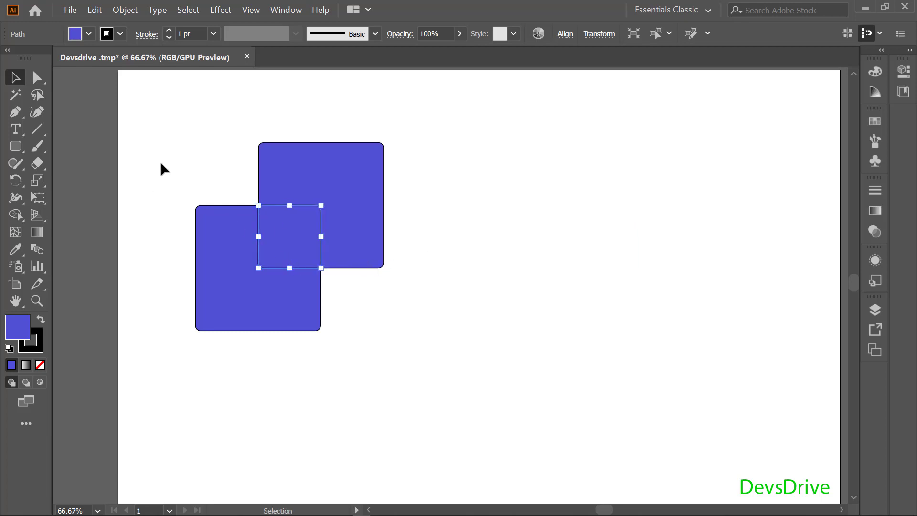
Alt-remove the top square and overlap with Shape Builder, leaving one L-shaped blue piece selected
left_click(151, 137)
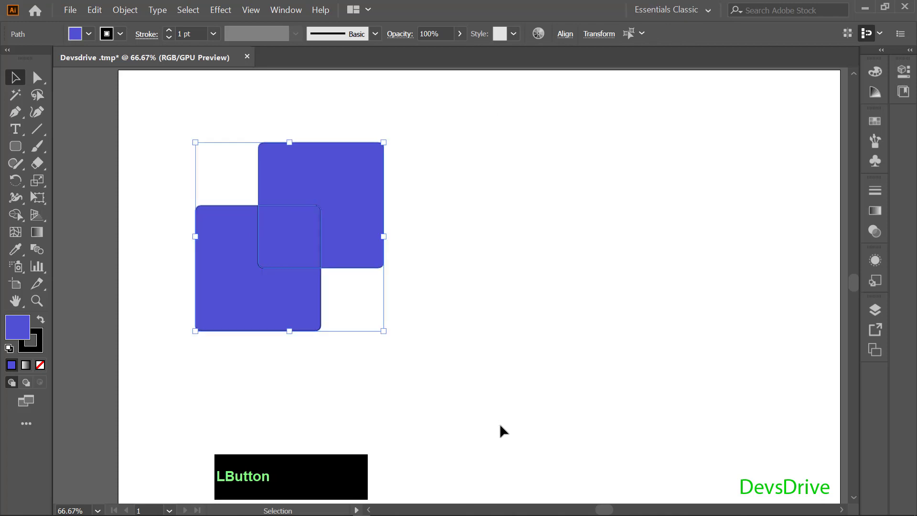
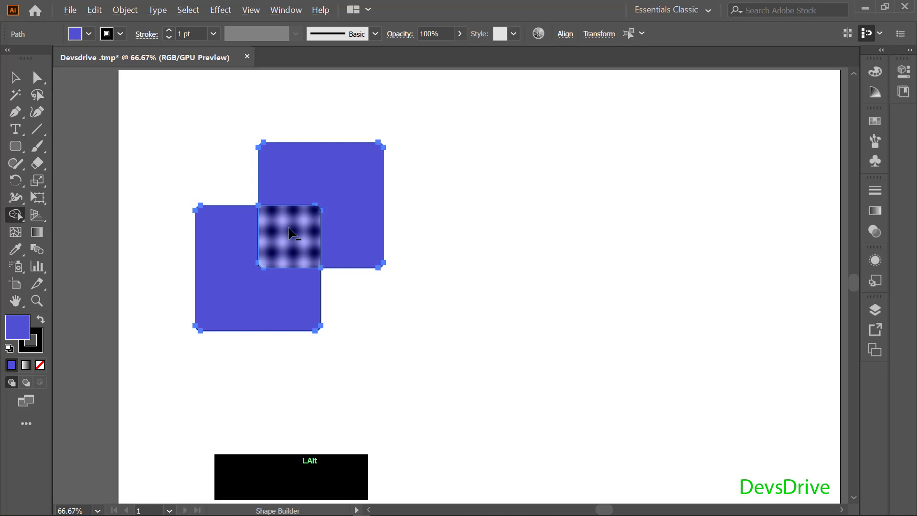
left_click(293, 234)
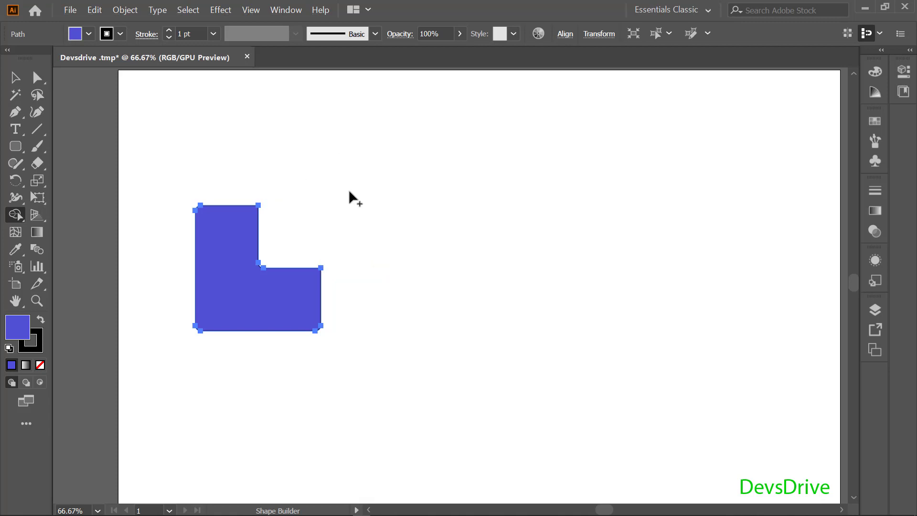
left_click(142, 134)
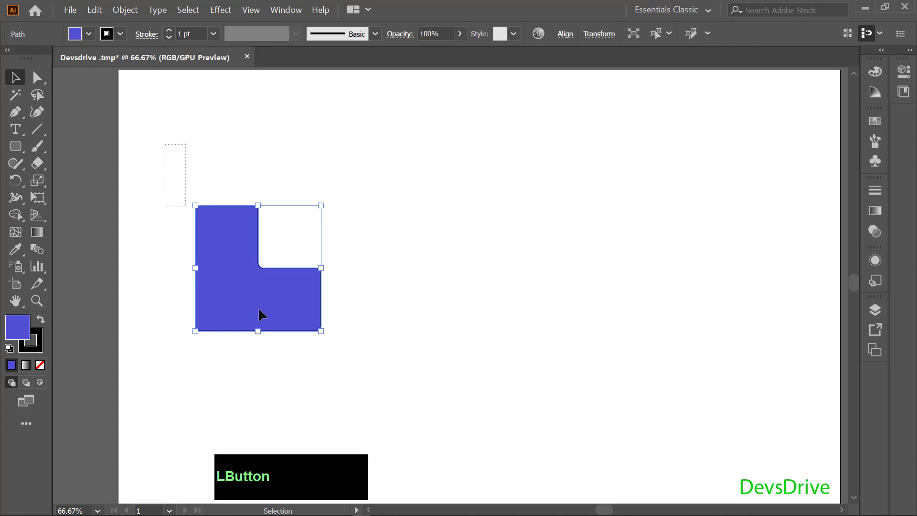
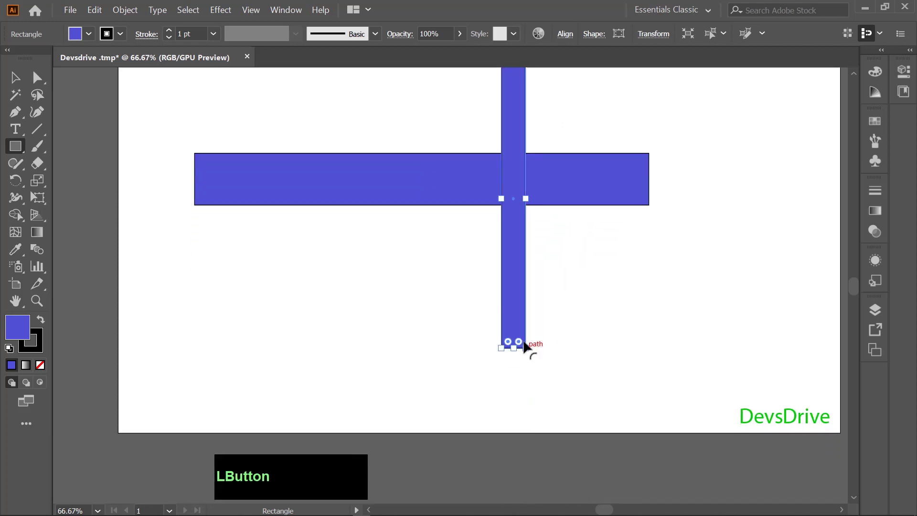
Select both crossed rectangle bars and switch to Shape Builder with Shift+M
scroll("up", 3)
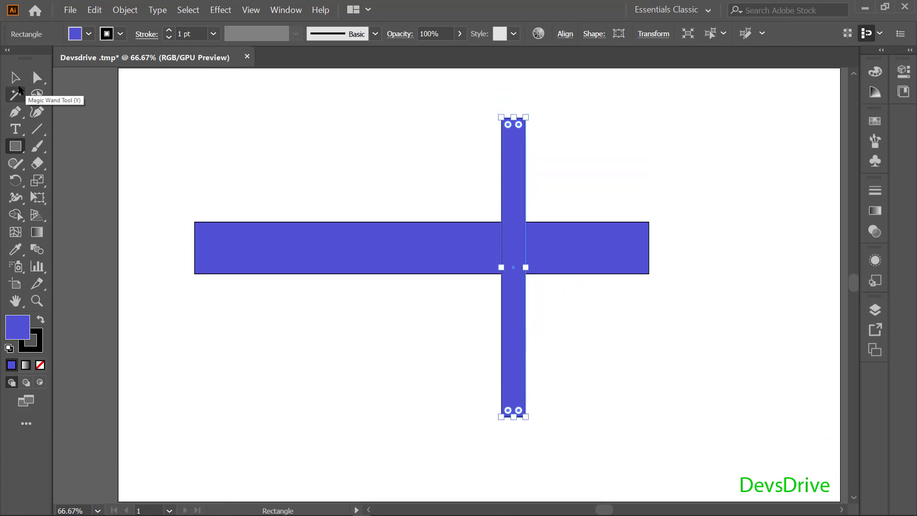
left_click(100, 103)
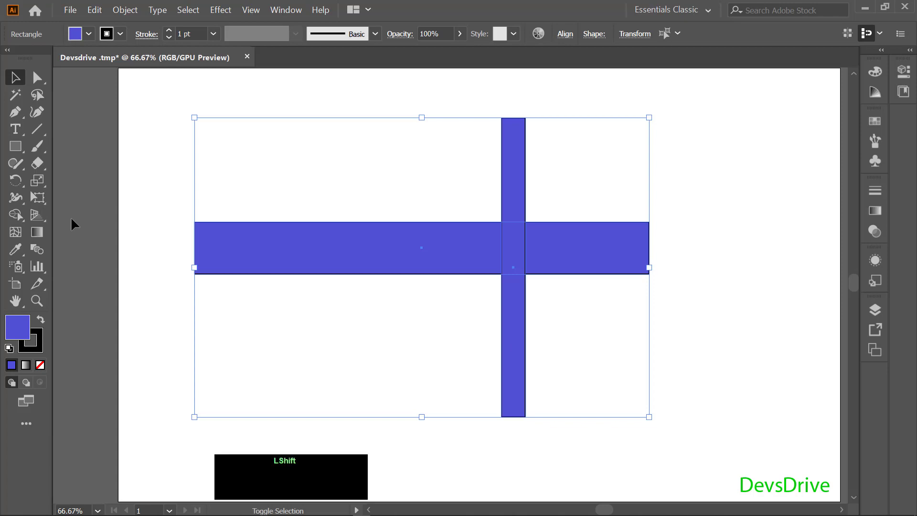
key("shift+m")
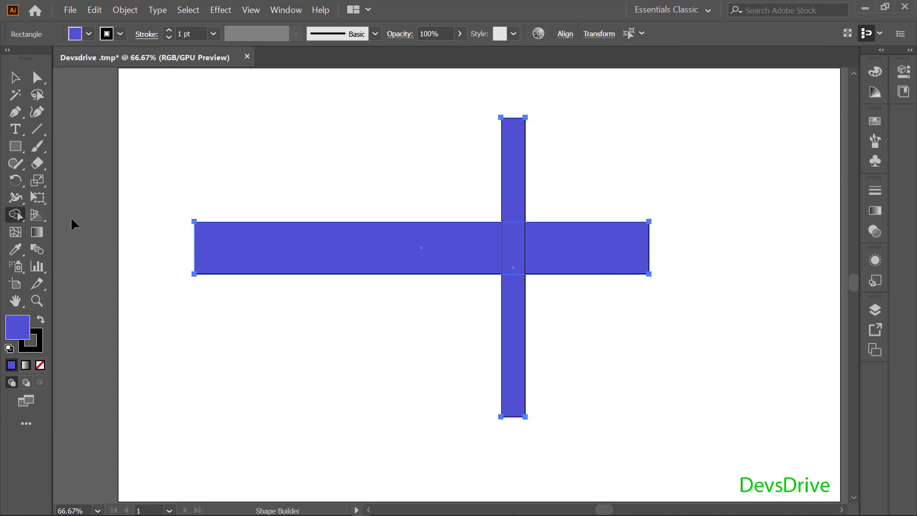
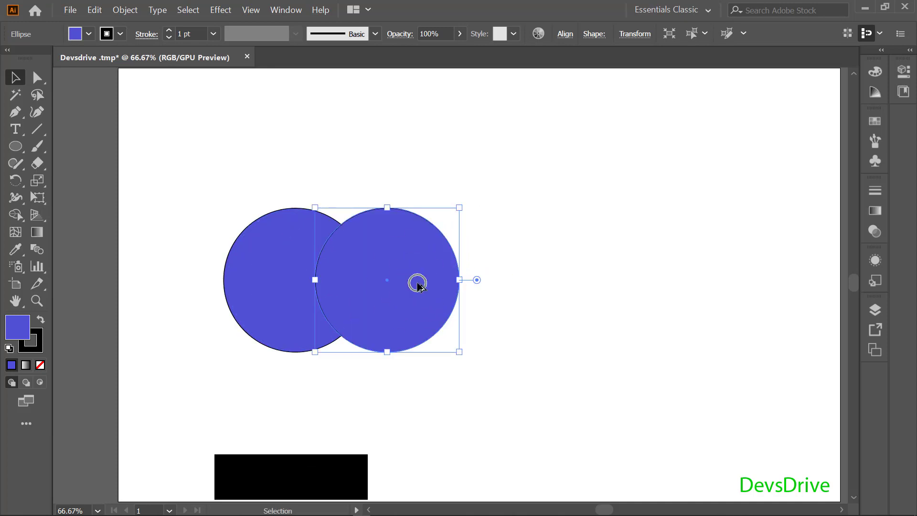
Duplicate a third circle with Ctrl+D and merge the three overlapping circles into one shape
key("ctrl+d")
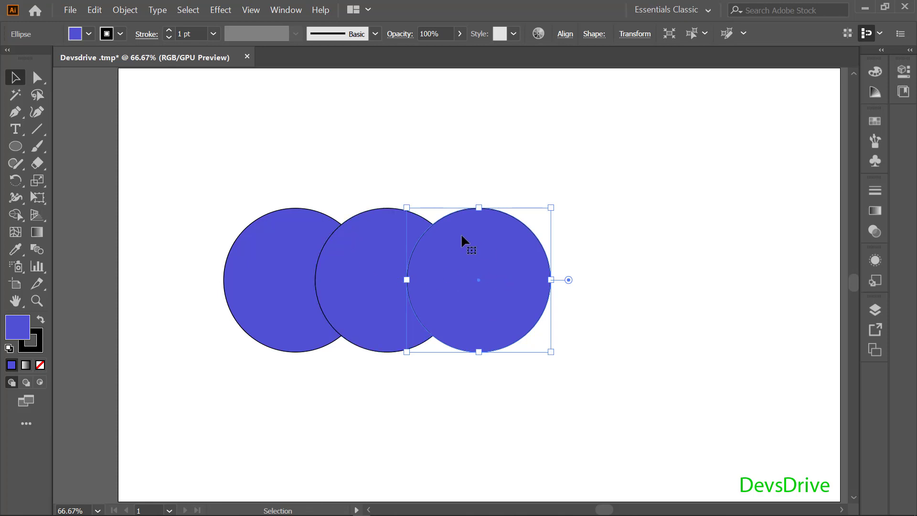
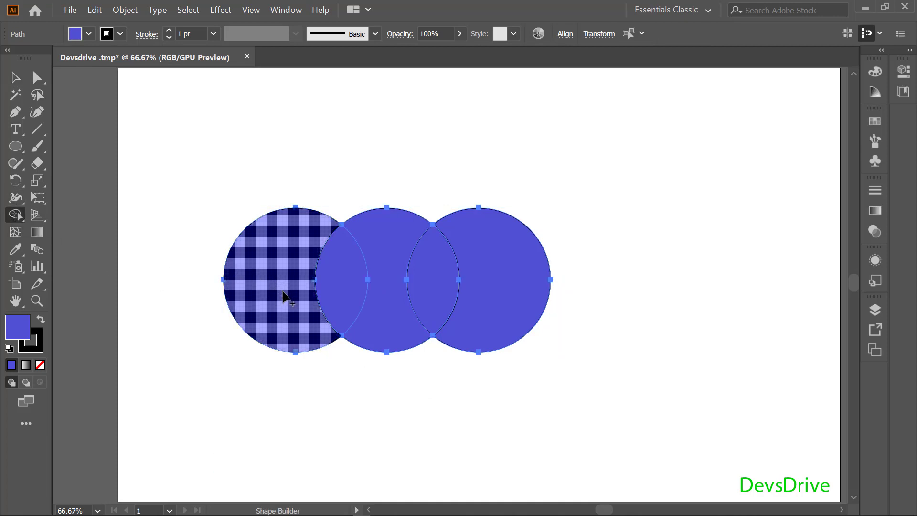
left_click(271, 288)
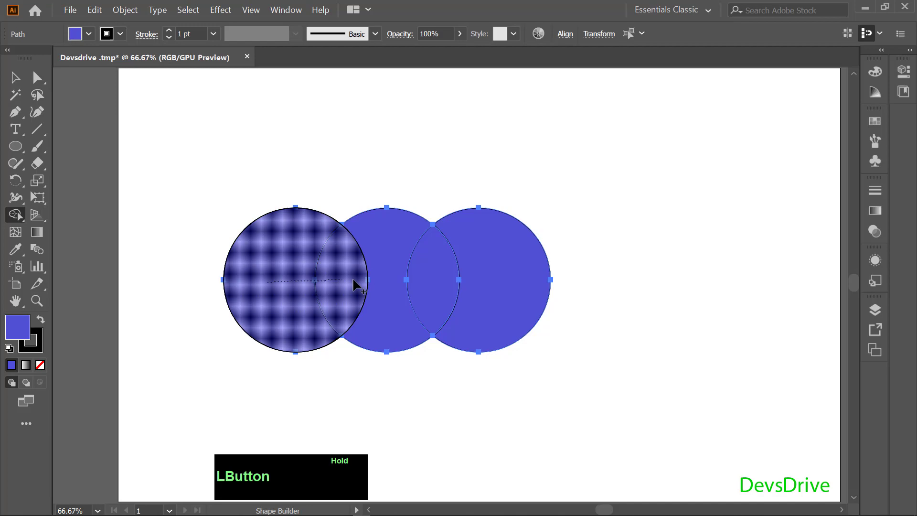
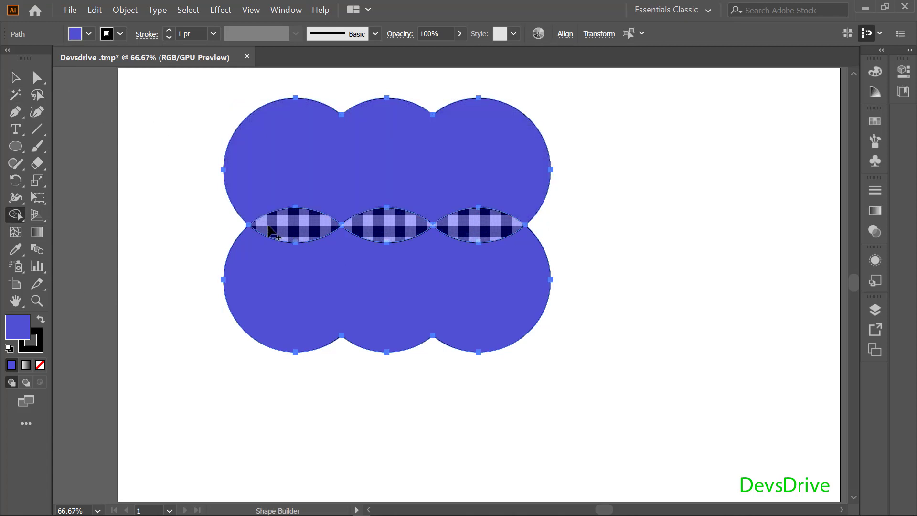
Merge the two circle rows with Shape Builder, then undo to keep the lens overlaps as separate regions
left_click(279, 231)
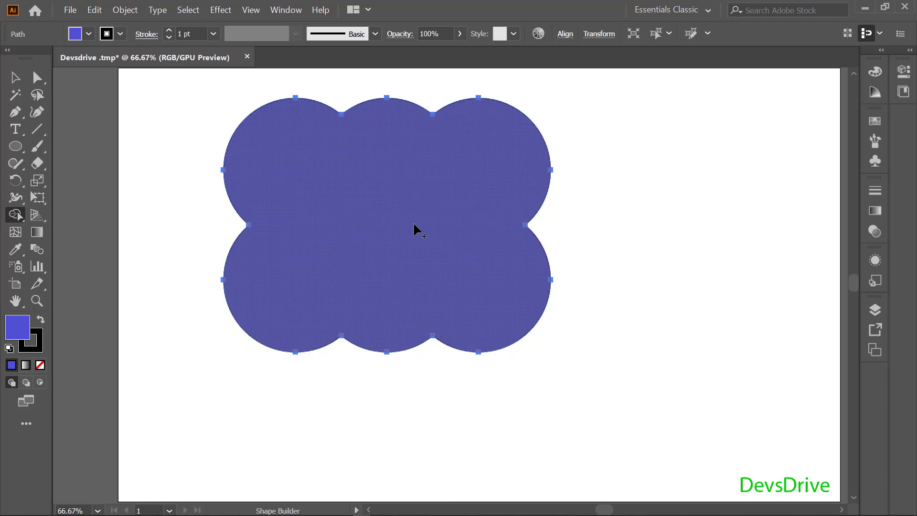
key("ctrl+z")
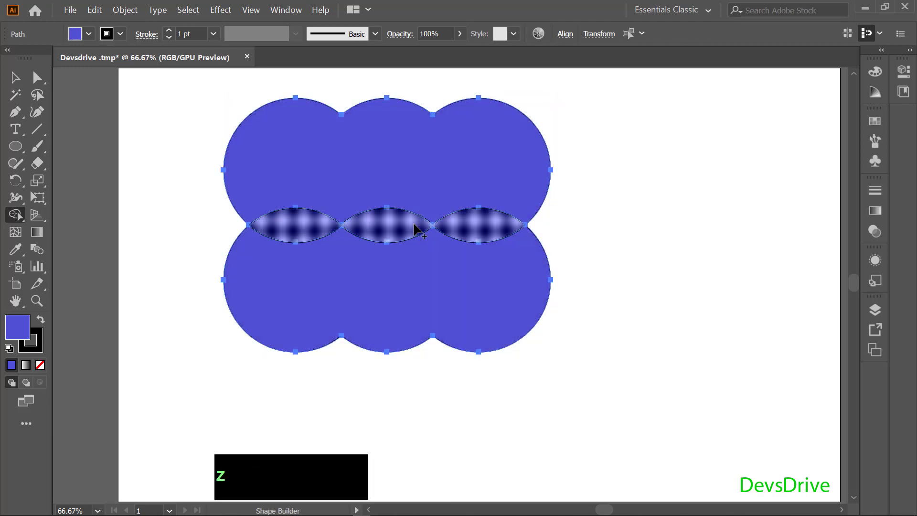